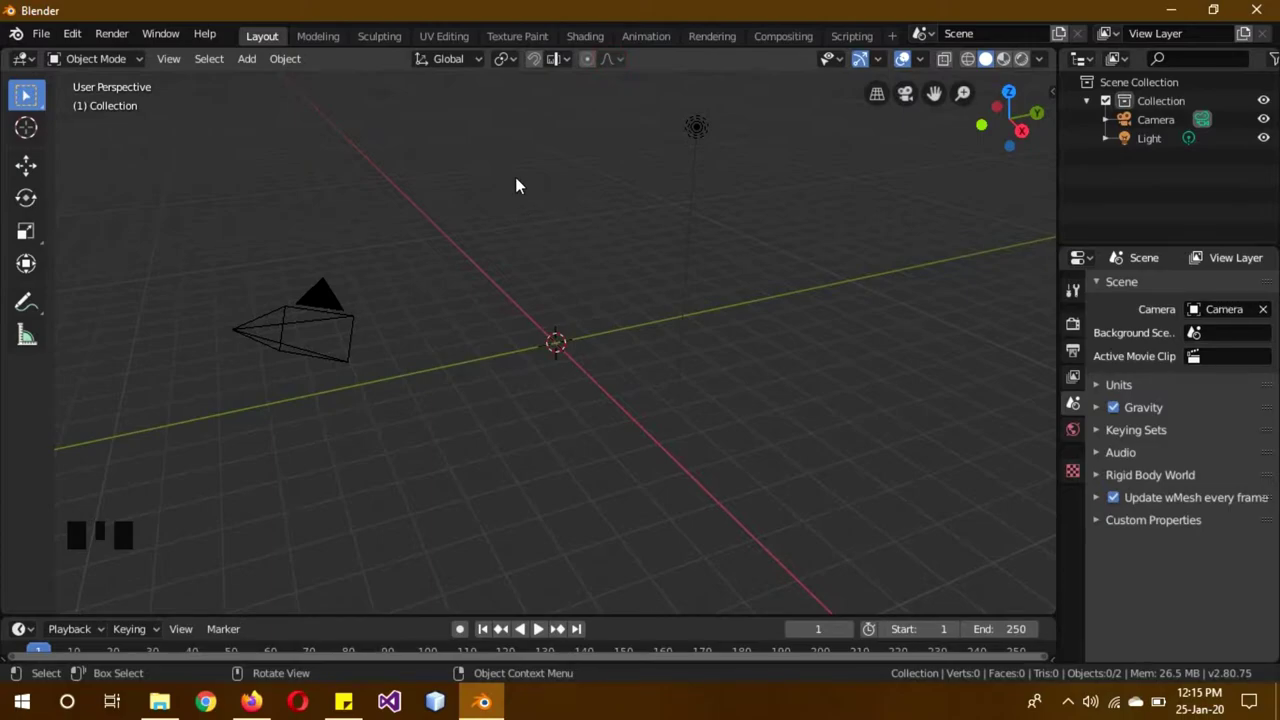
Add a wRing primitive from the wPrimitives list at the scene origin
{"action": "key", "text": "shift+a"}
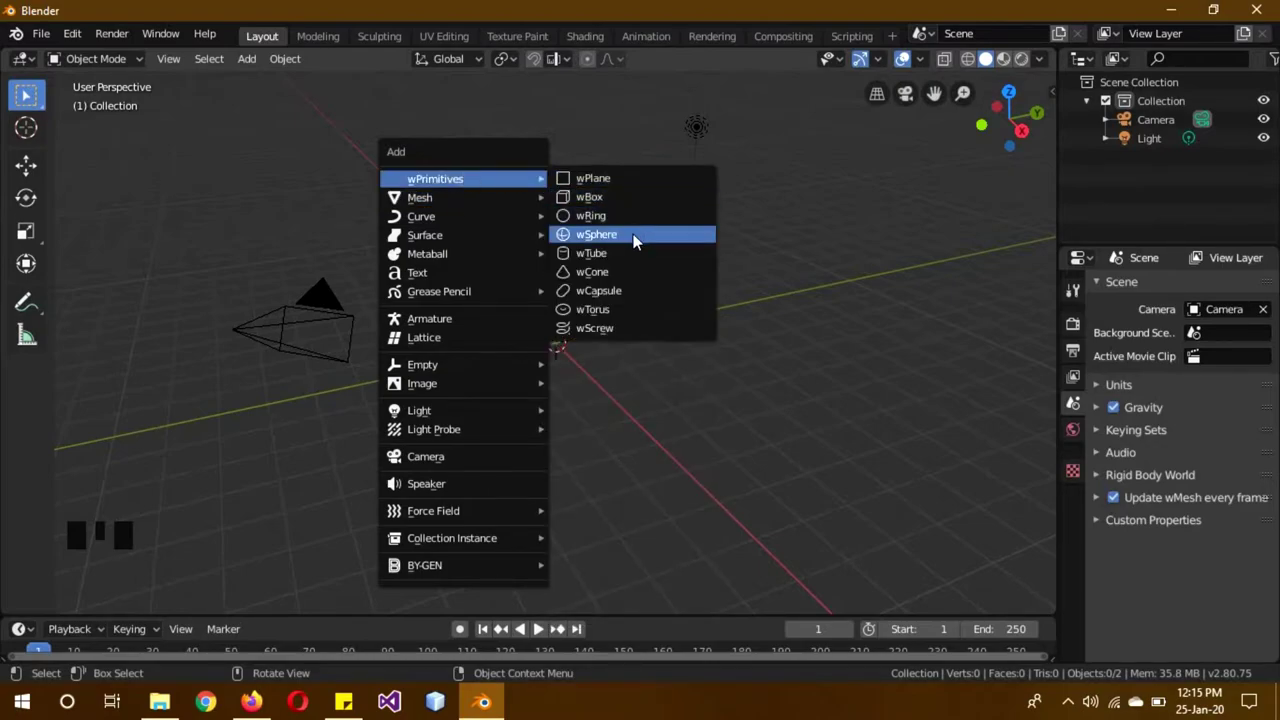
{"action": "scroll", "scroll_direction": "up", "scroll_amount": 3}
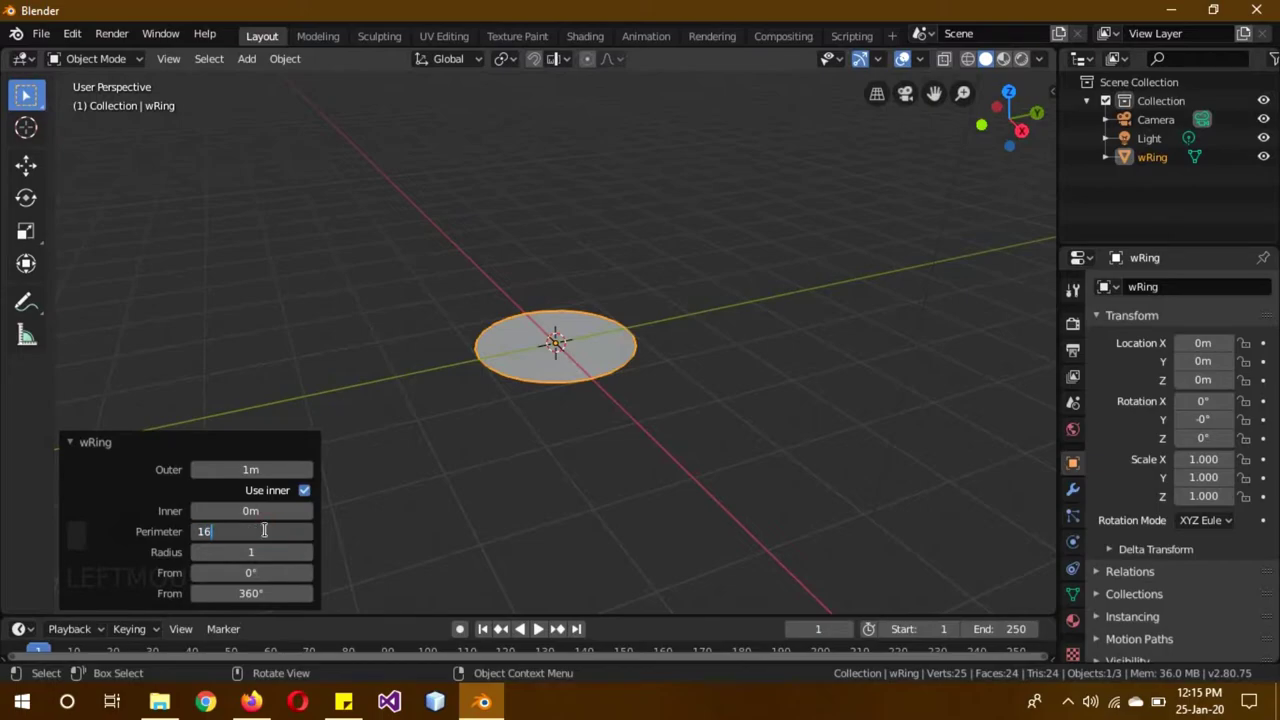
Switch the viewport shading to wireframe
{"action": "left_click", "coordinate": [210, 449]}
{"action": "key", "text": "z"}
{"action": "scroll", "scroll_direction": "up", "scroll_amount": 3}
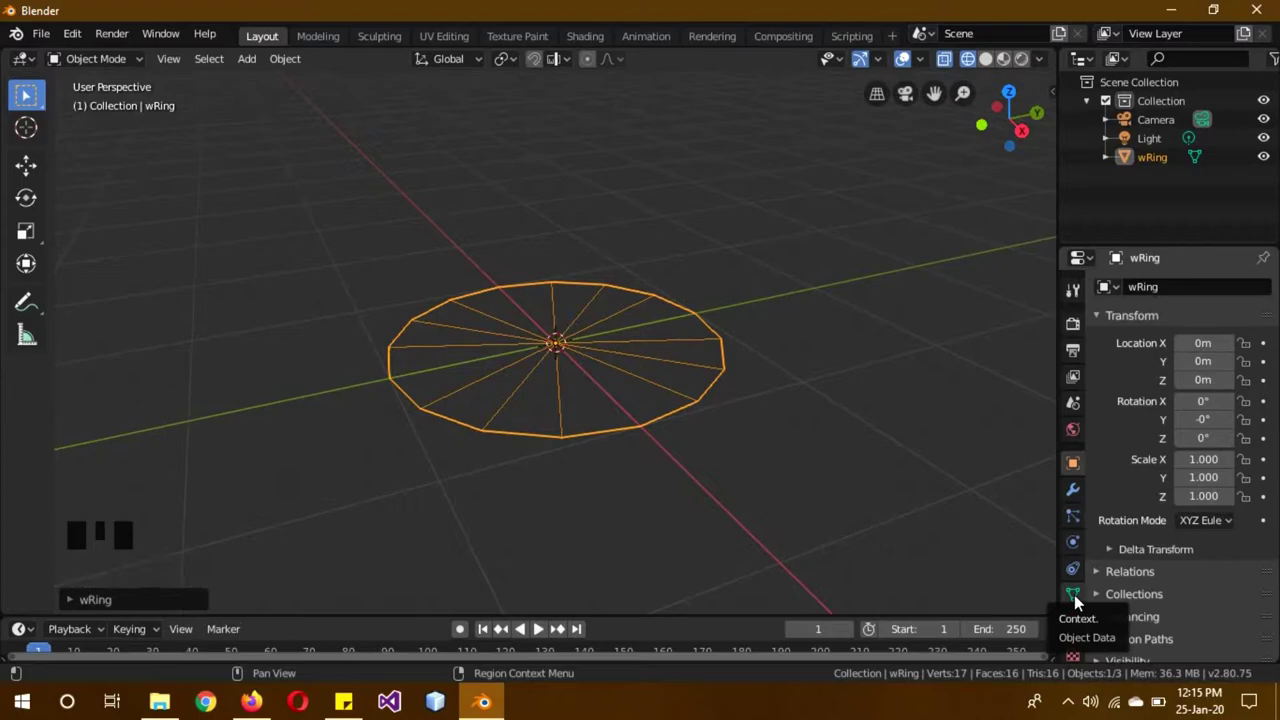
Set the wRing's wMesh cap count to 4 in its object data settings
{"action": "left_click", "coordinate": [1075, 600]}
{"action": "scroll", "scroll_direction": "down", "scroll_amount": 3}
{"action": "left_click", "coordinate": [1245, 540]}
{"action": "key", "text": "s"}
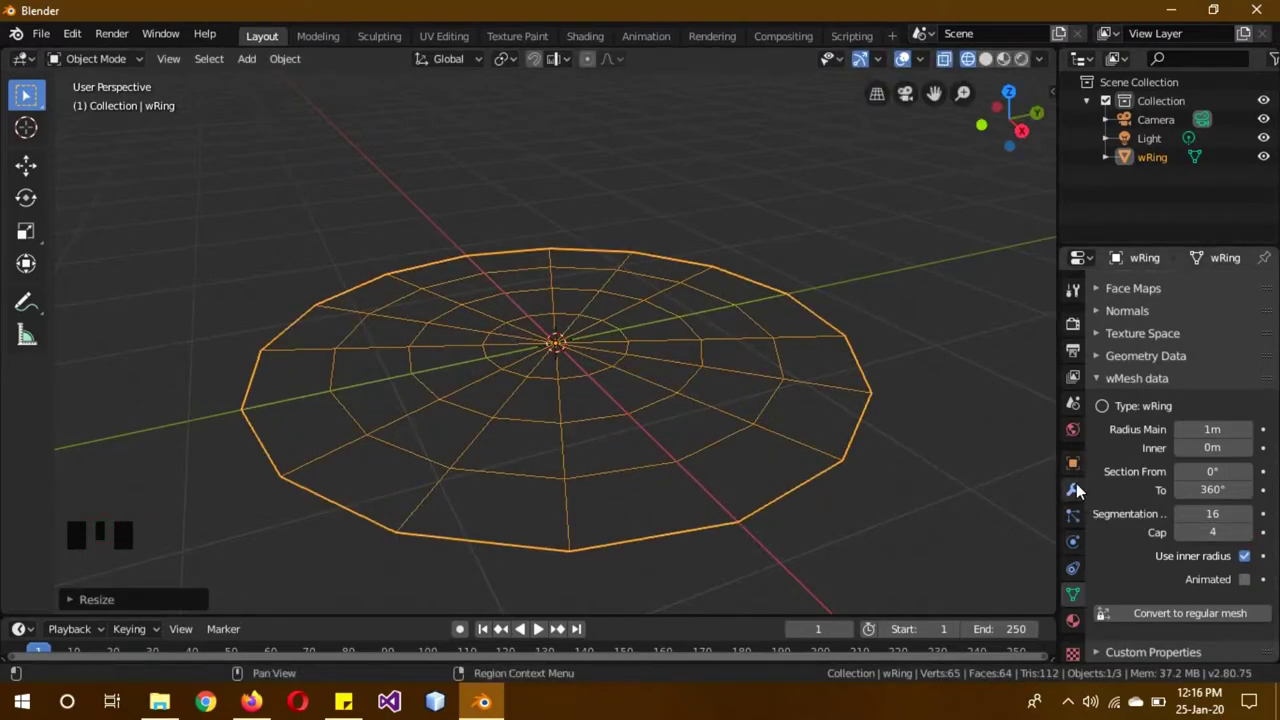
Give the ring a Wireframe modifier with 0.002 m thickness
{"action": "left_click", "coordinate": [1077, 488]}
{"action": "left_click_drag", "start_coordinate": [1134, 290], "coordinate": [871, 437]}
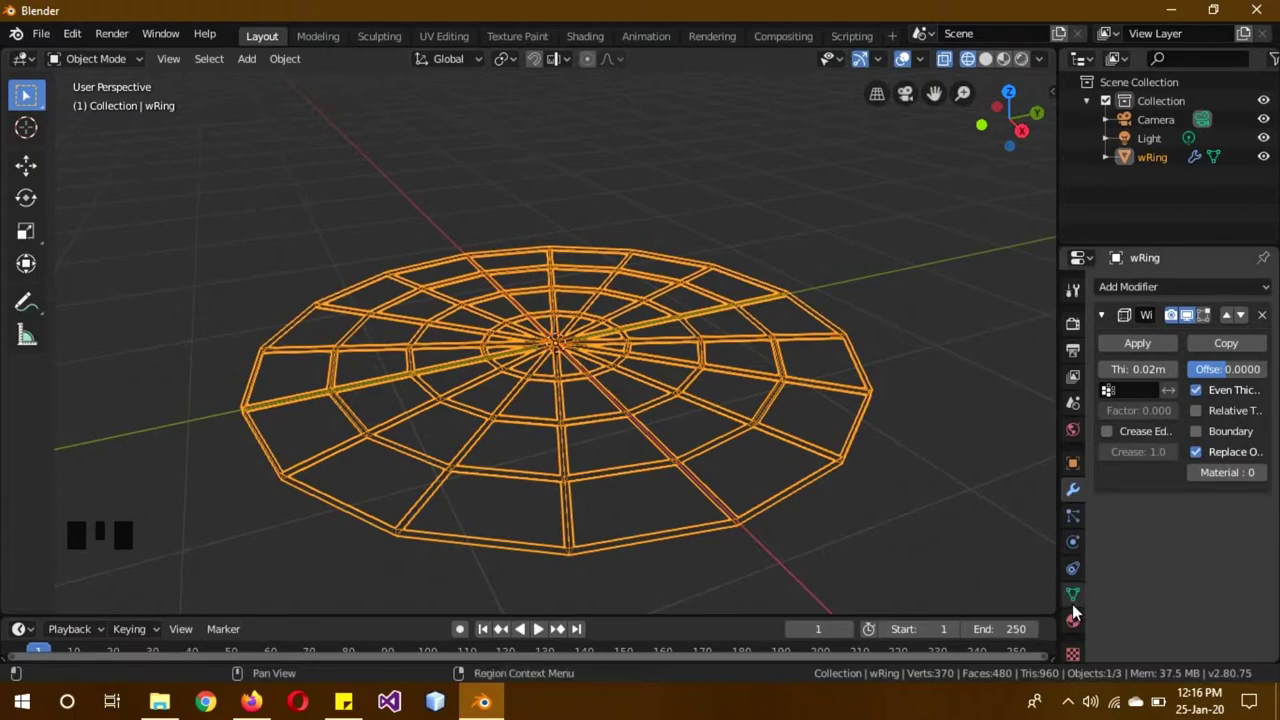
{"action": "left_click", "coordinate": [1077, 627]}
{"action": "left_click_drag", "start_coordinate": [1106, 363], "coordinate": [1074, 499]}
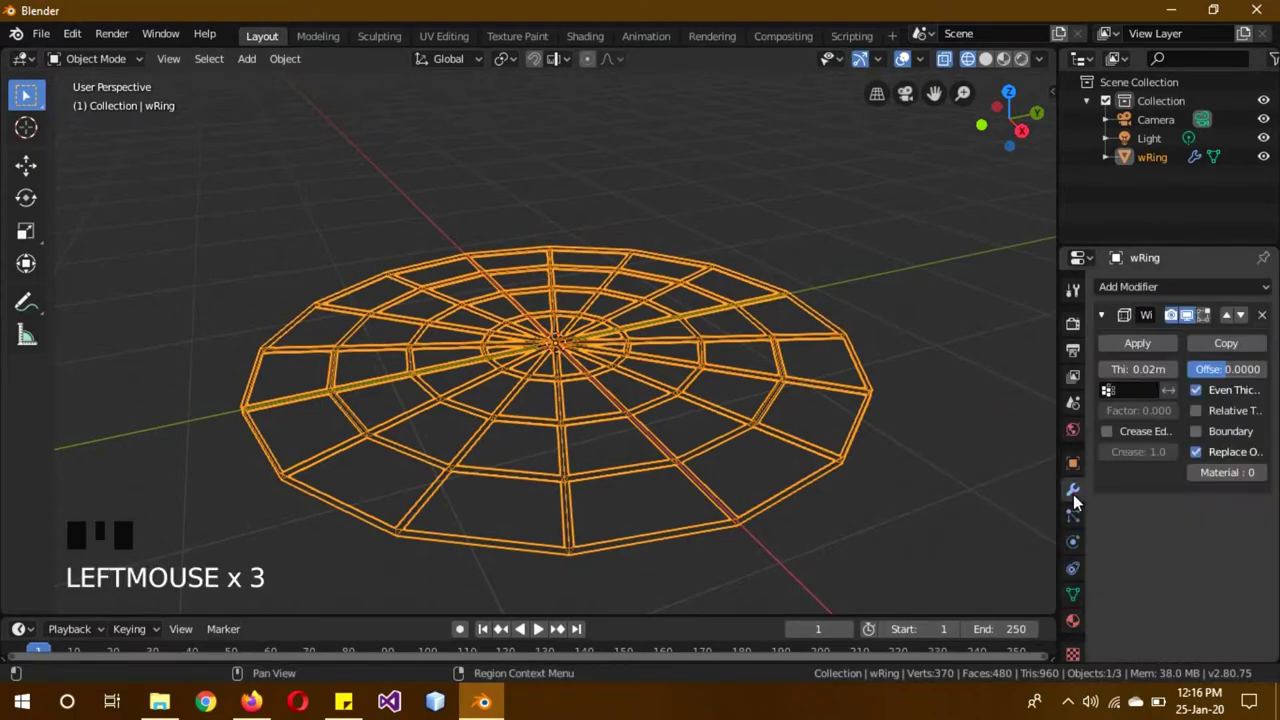
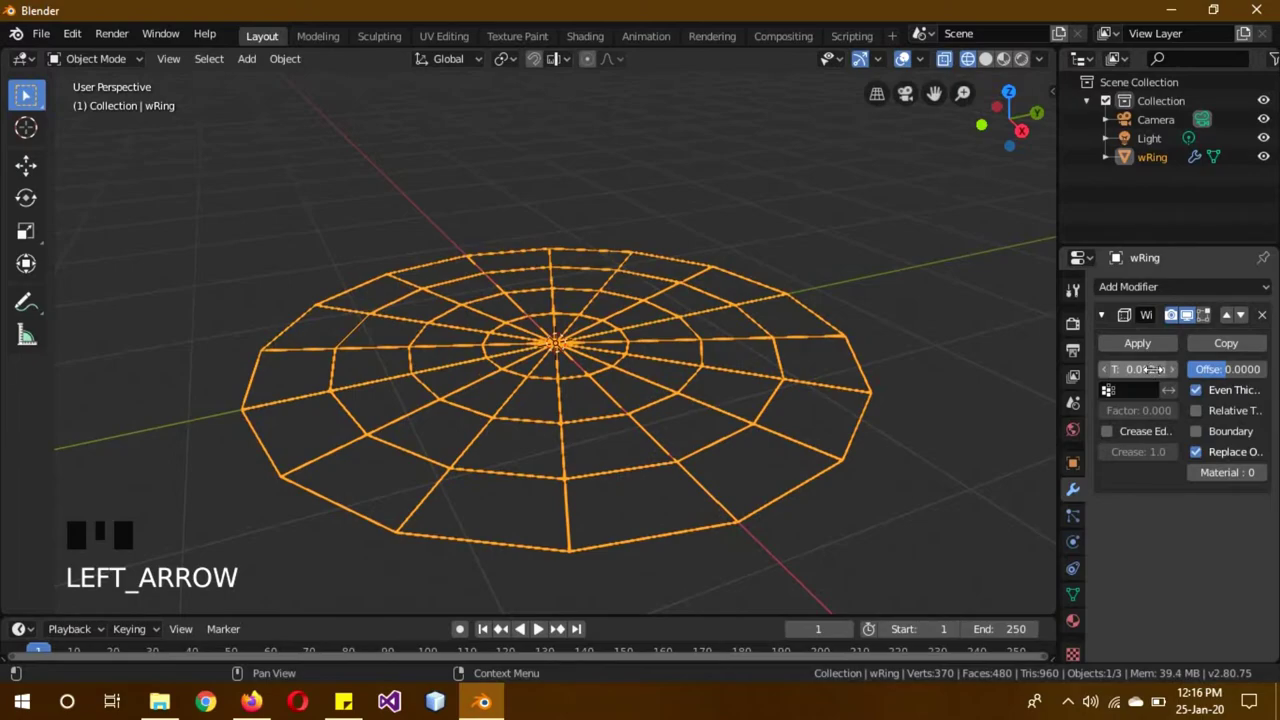
{"action": "key", "text": "a"}
Convert the wRing web object into a regular mesh
{"action": "left_click_drag", "start_coordinate": [930, 423], "coordinate": [1079, 603]}
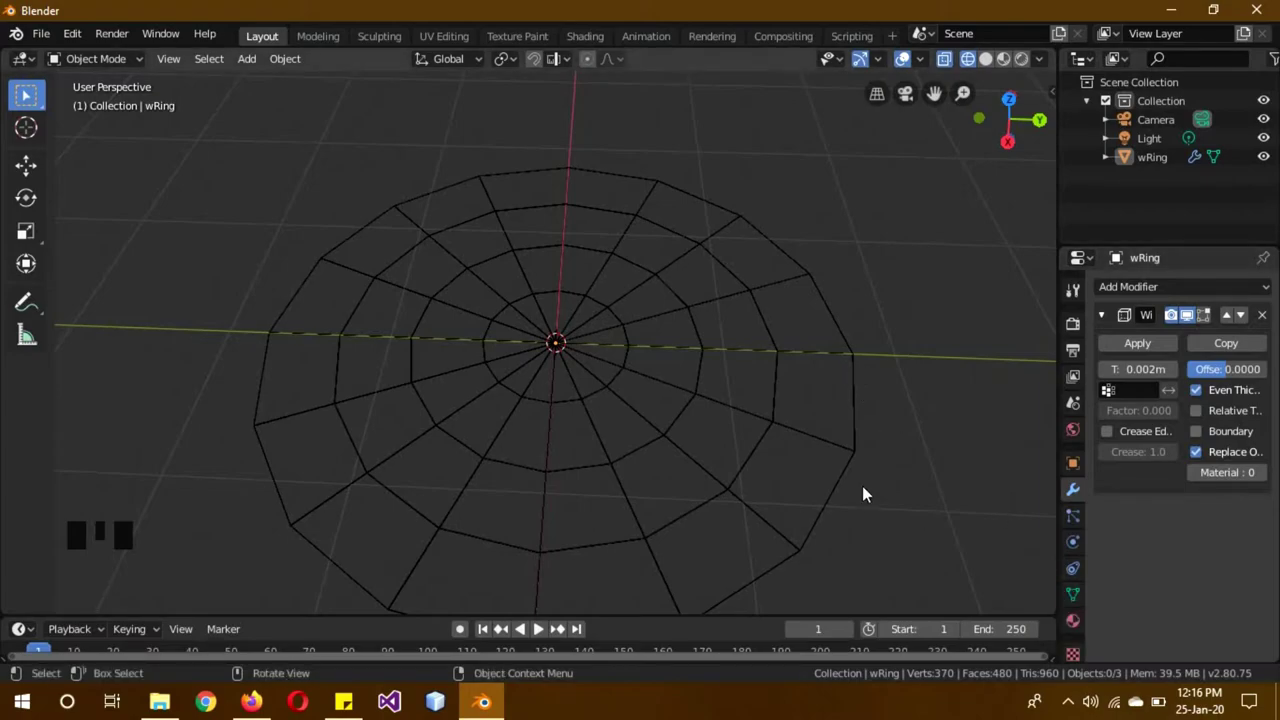
{"action": "left_click", "coordinate": [860, 463]}
{"action": "left_click", "coordinate": [1087, 603]}
{"action": "left_click_drag", "start_coordinate": [1174, 619], "coordinate": [1167, 595]}
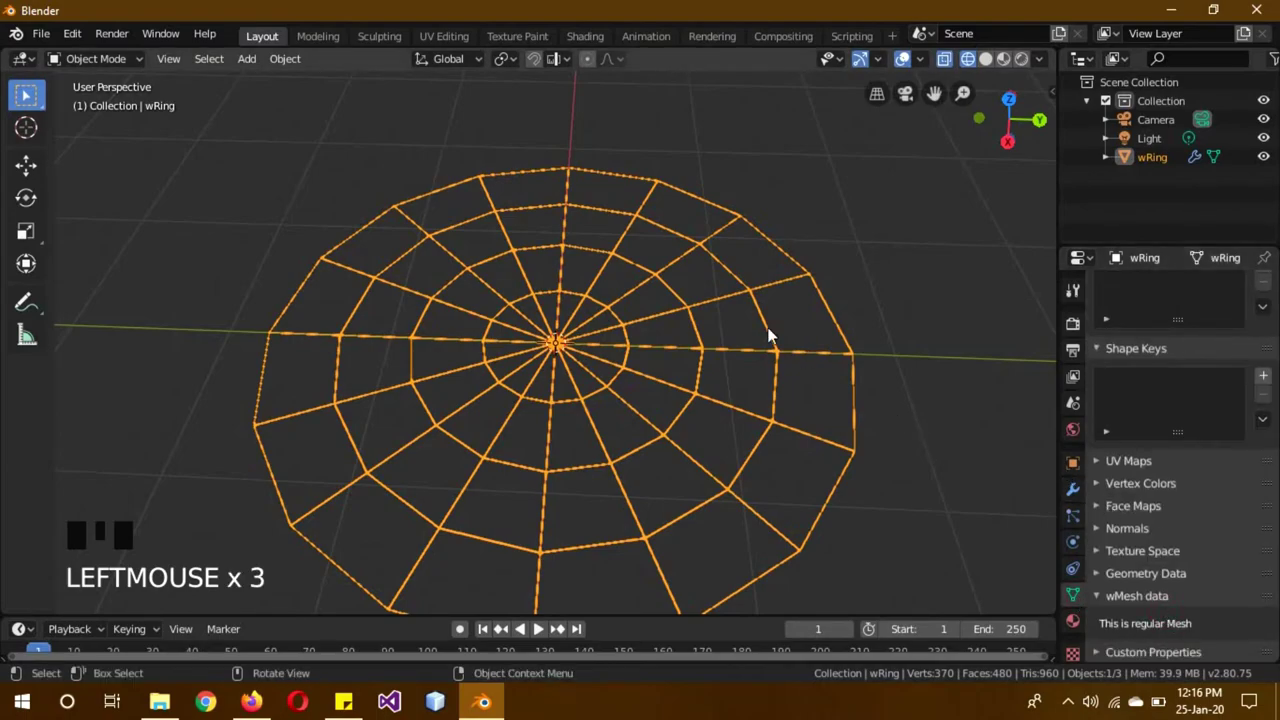
Distort the web by pulling outer vertices with proportional editing, then return to Object Mode
{"action": "key", "text": "Tab"}
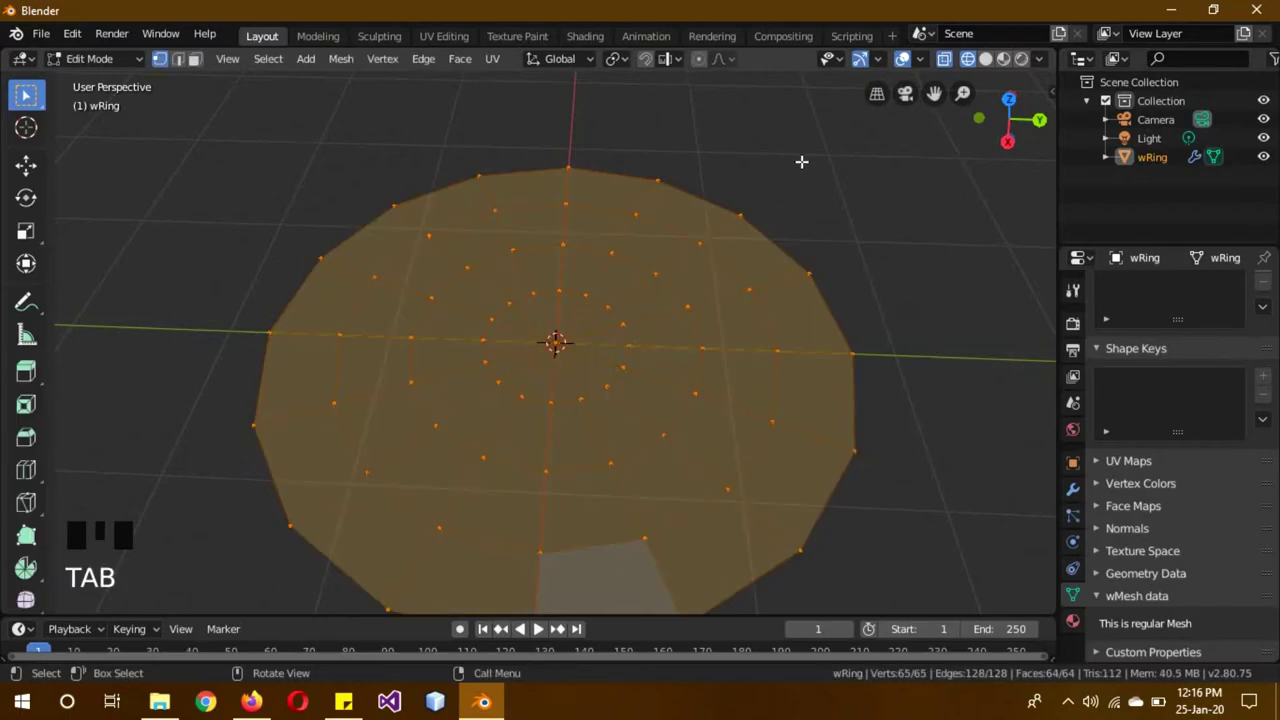
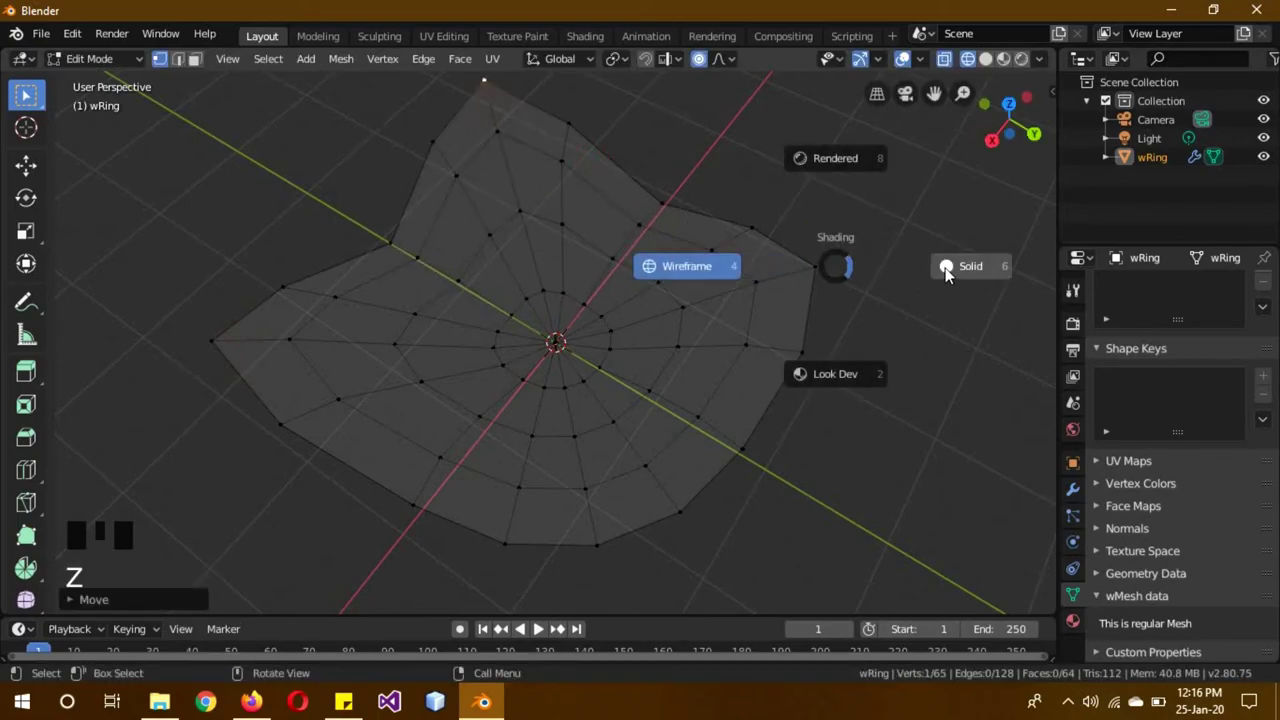
{"action": "key", "text": "Tab"}
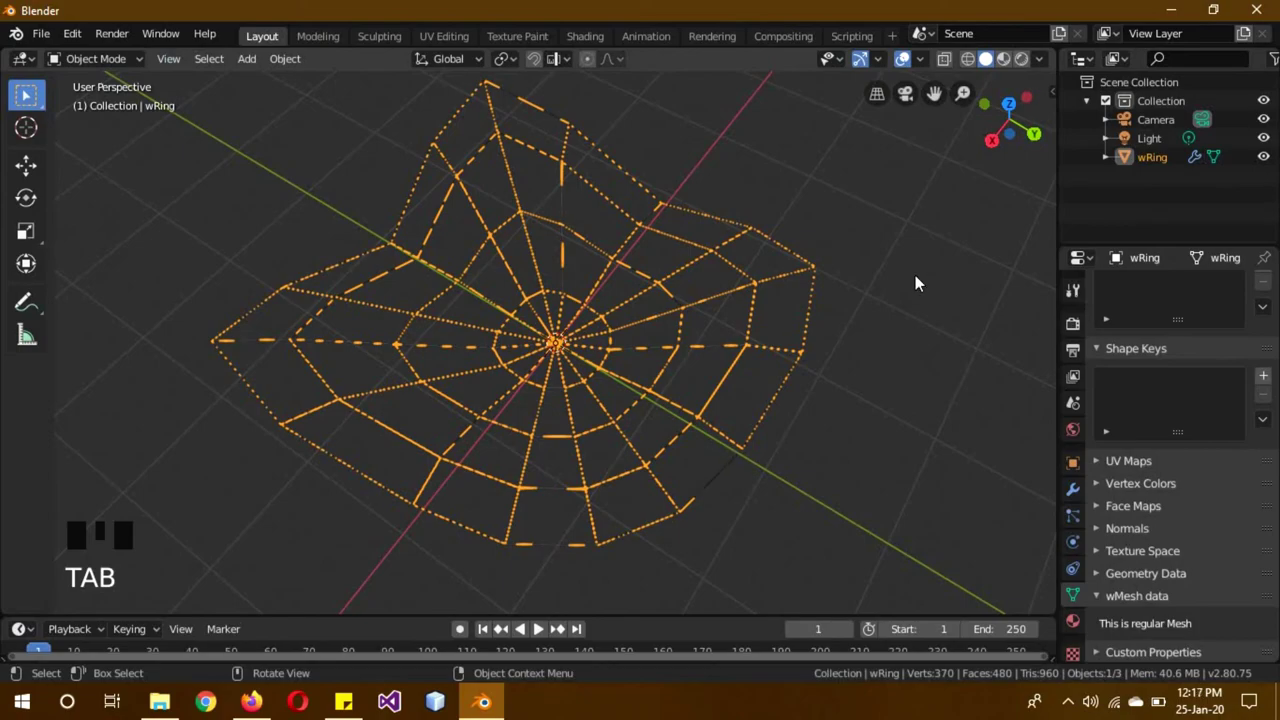